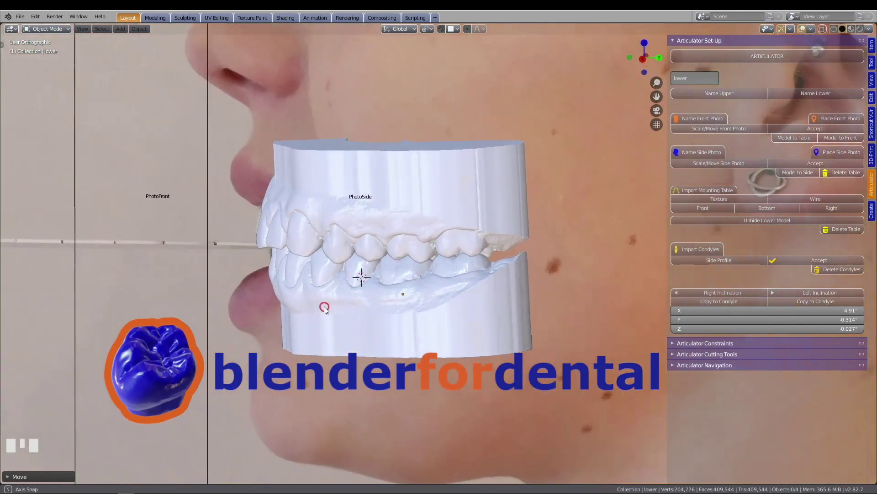
# Step: Select the upper scan in Front Orthographic and tilt it about 4.9° along local Y to level the bite plane
pyautogui.click(260, 295)
pyautogui.click(427, 167)
pyautogui.click(426, 167)
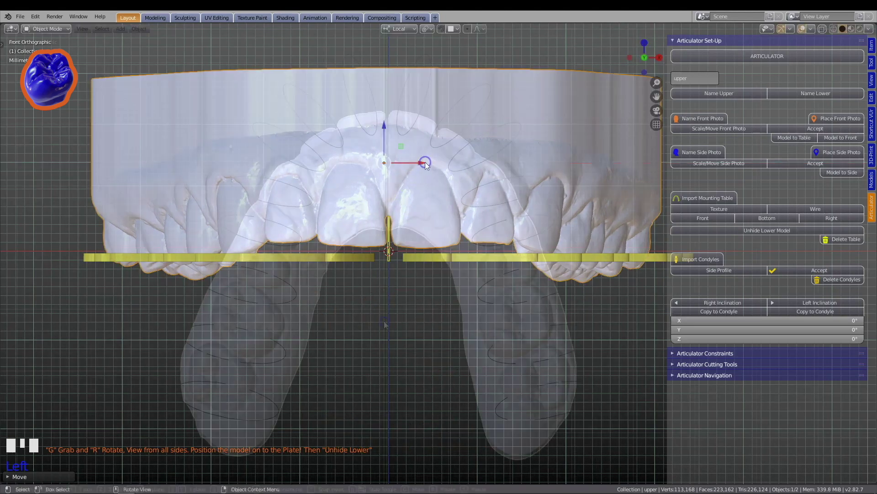
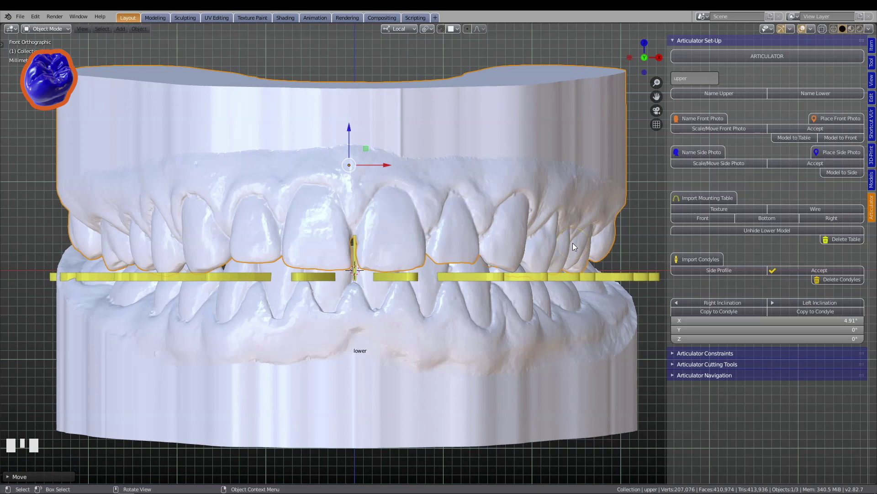
pyautogui.press('r')
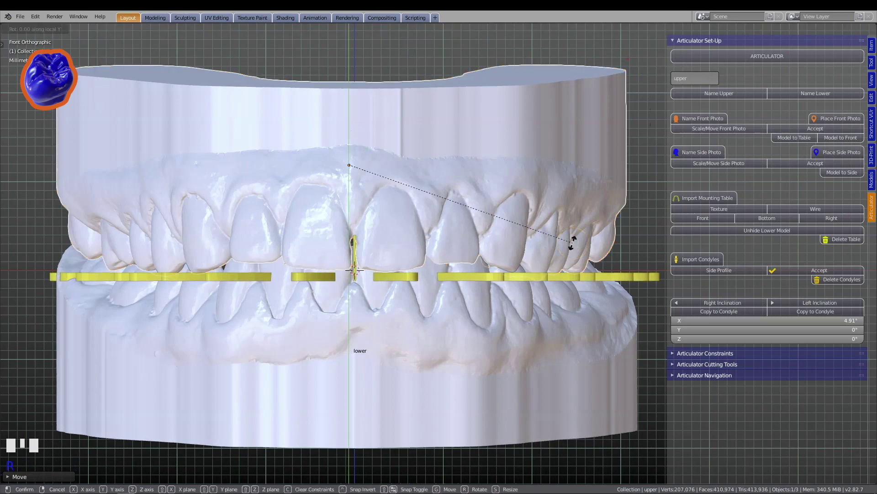
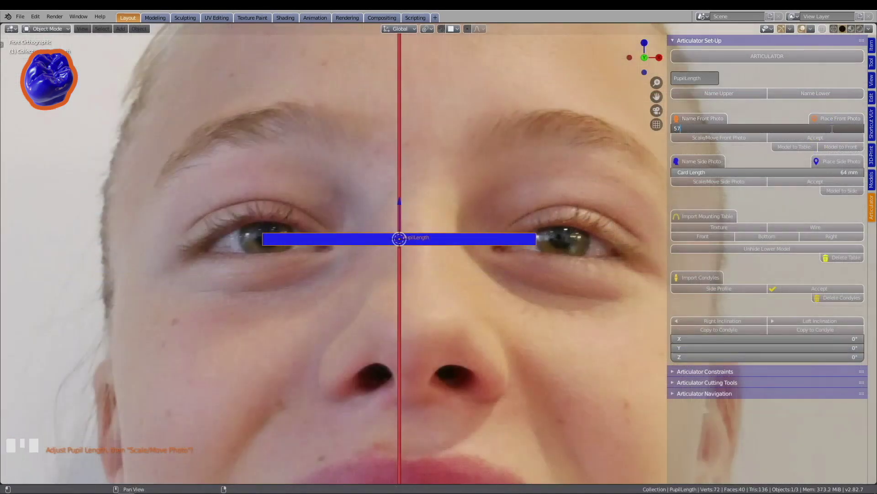
# Step: Accept the front photo scale with pupil length 57 and move the photo into place
pyautogui.click(414, 338)
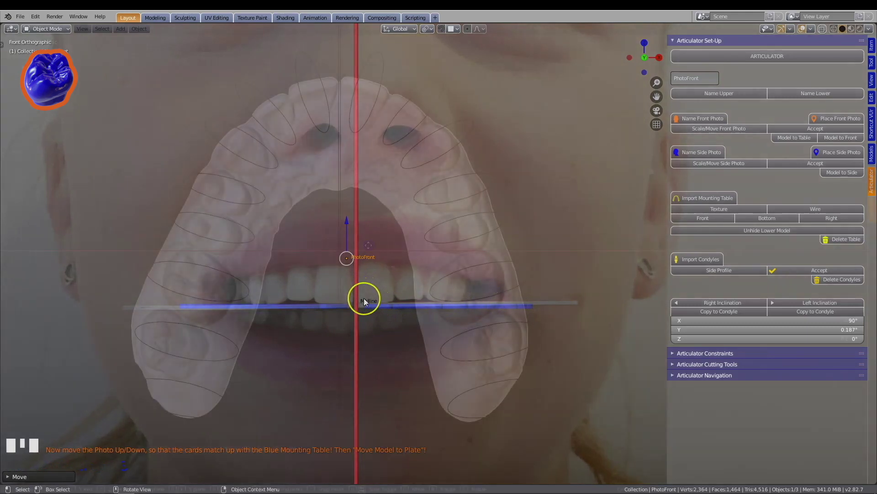
pyautogui.scroll(3)
pyautogui.moveTo(727, 212); pyautogui.dragTo(797, 213)
pyautogui.middleClick(797, 212)
# Step: Position the upper scan over the teeth in the smile photo and begin adjusting the side photo
pyautogui.click(376, 183)
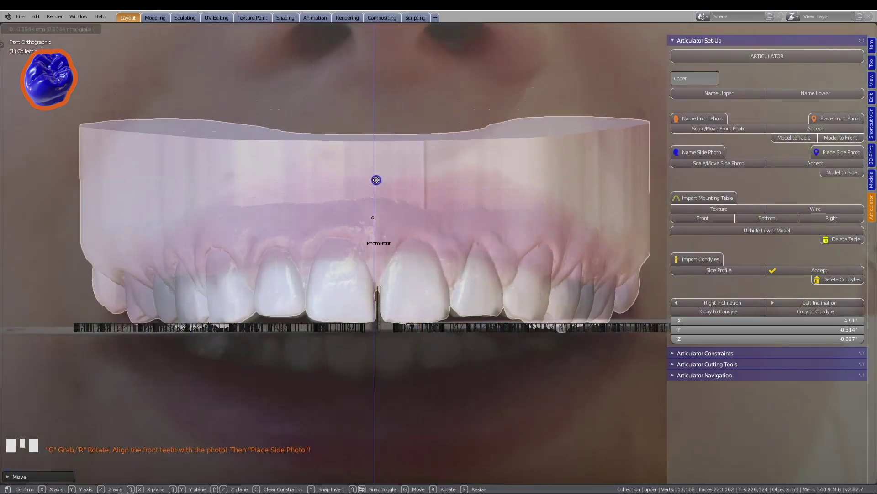
pyautogui.click(412, 221)
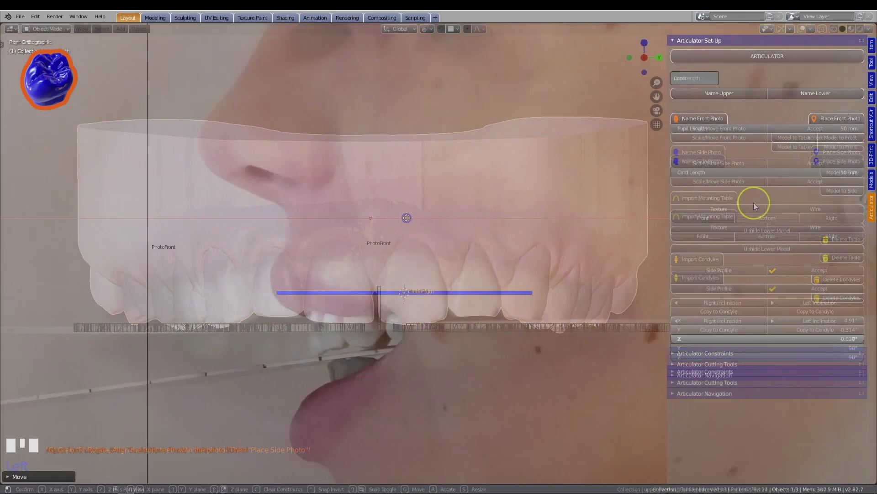
pyautogui.click(715, 187)
# Step: Rotate the PhotoSide plane about 7.9° along the bite card, accept it, and bring the model to the side photo
pyautogui.press('r')
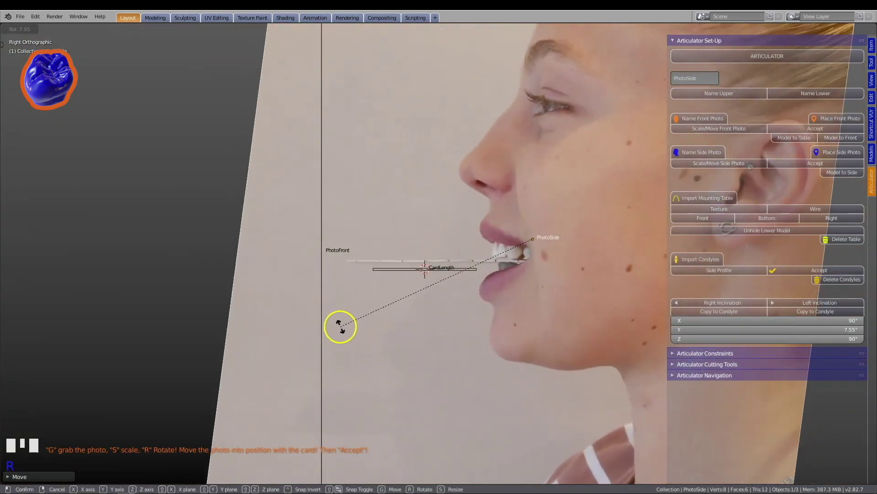
pyautogui.scroll(3)
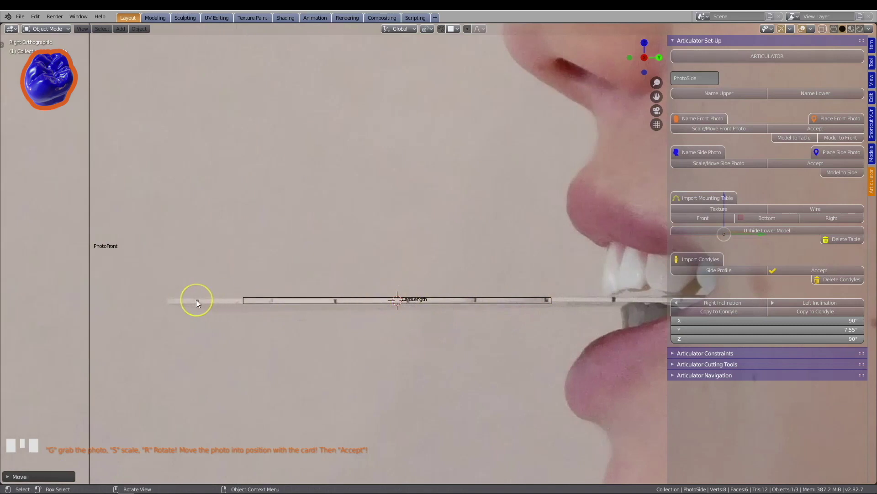
pyautogui.press('s')
pyautogui.press('g')
pyautogui.press('s')
pyautogui.press('r')
pyautogui.scroll(-3)
pyautogui.click(398, 275)
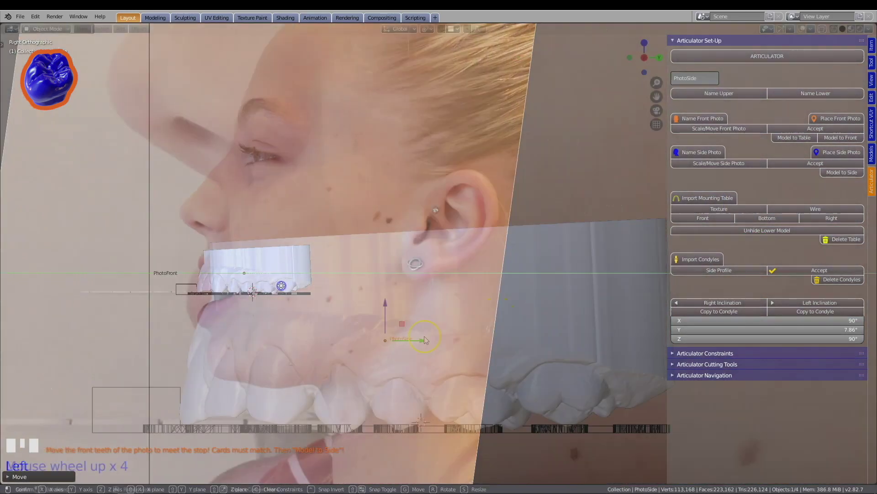
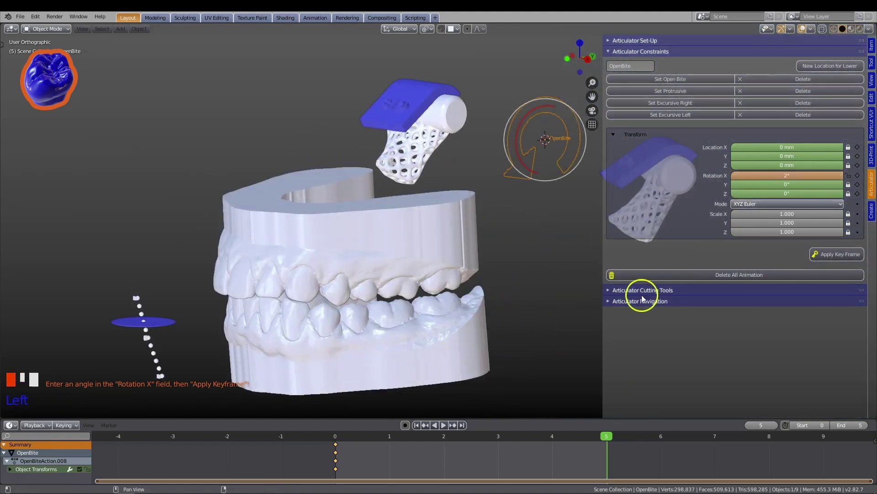
# Step: Set the protrusive movement along Y and apply its key frame, inspecting the articulator
pyautogui.click(840, 258)
pyautogui.click(608, 441)
pyautogui.click(640, 443)
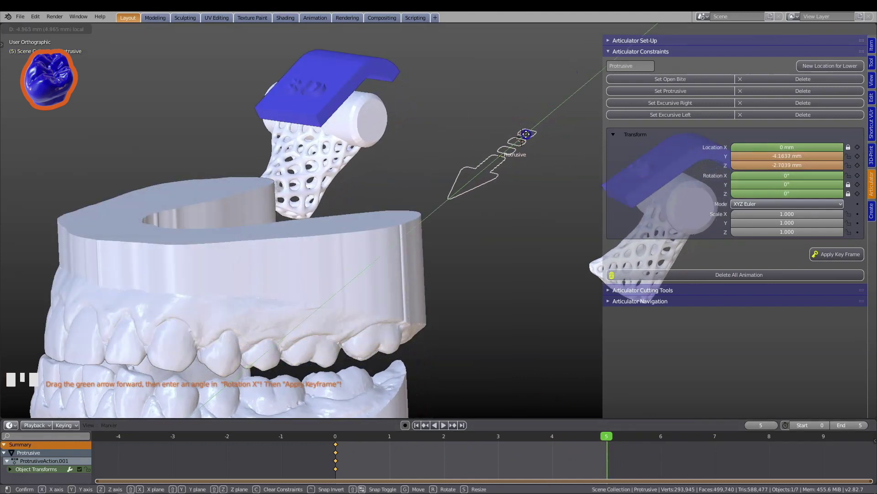
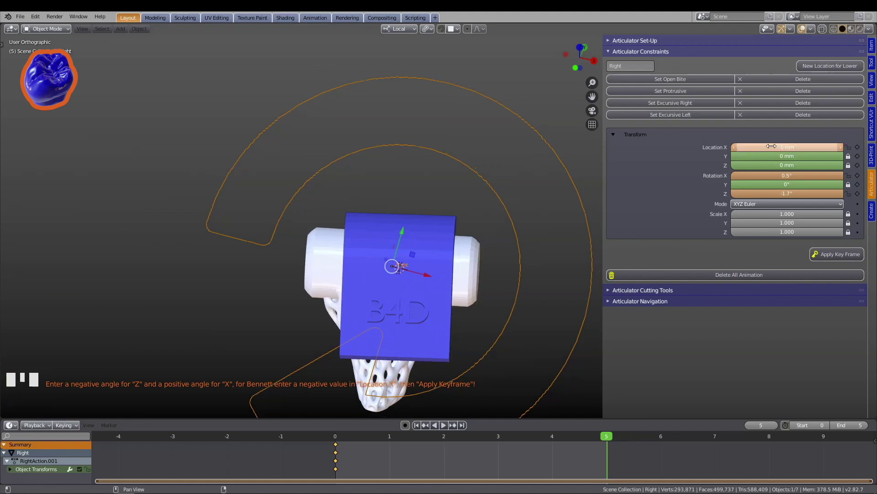
pyautogui.scroll(-3)
pyautogui.moveTo(520, 285); pyautogui.dragTo(541, 258)
pyautogui.scroll(3)
pyautogui.moveTo(465, 214); pyautogui.dragTo(543, 298)
pyautogui.scroll(3)
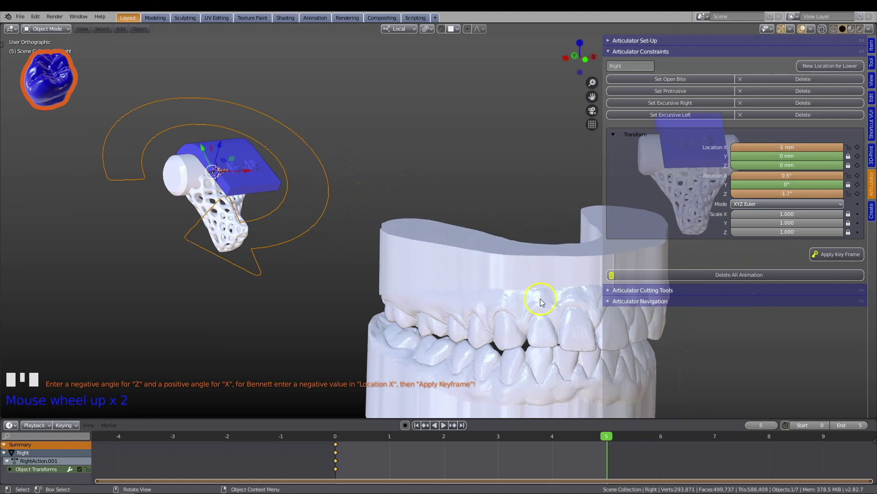
# Step: Key the right excursive movement with Location X -1 mm at frame 5 and scrub back to frame 0
pyautogui.moveTo(608, 439); pyautogui.dragTo(569, 305)
pyautogui.scroll(-3)
pyautogui.moveTo(527, 276); pyautogui.dragTo(607, 438)
pyautogui.moveTo(607, 438); pyautogui.dragTo(628, 439)
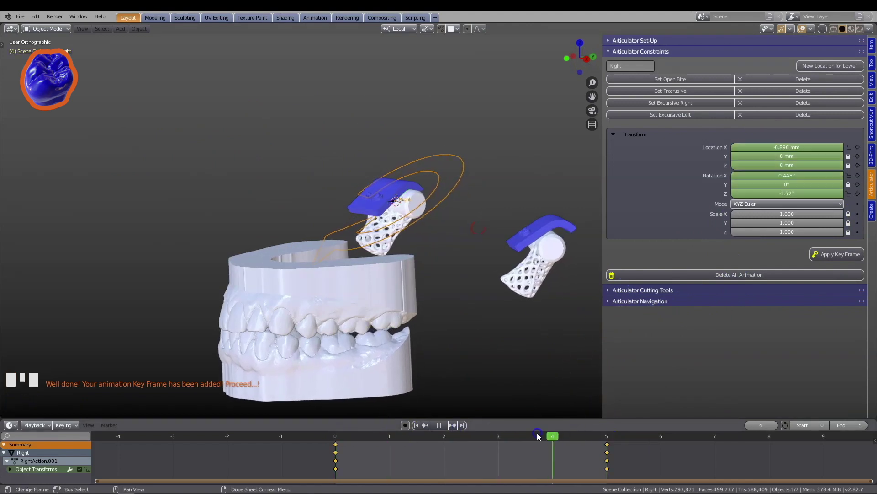
pyautogui.moveTo(443, 333); pyautogui.dragTo(675, 117)
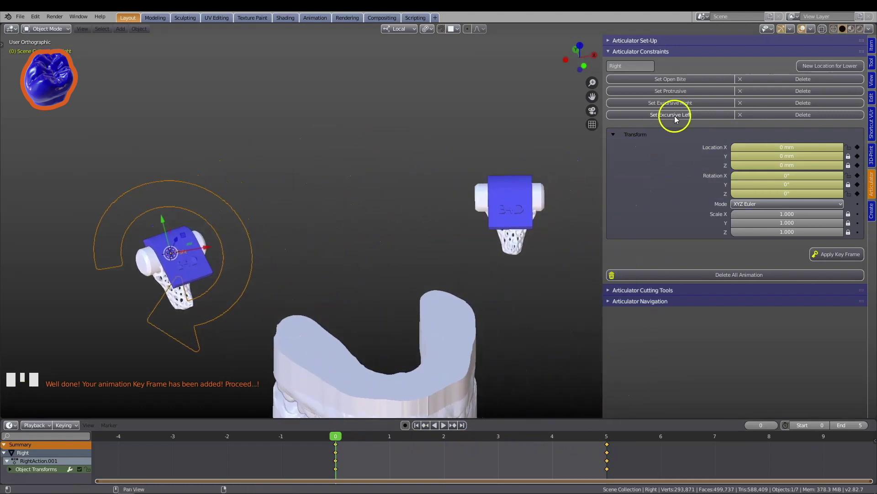
# Step: Set the left excursive movement by rotating the condyle, key it, and play the jaw animation
pyautogui.click(676, 120)
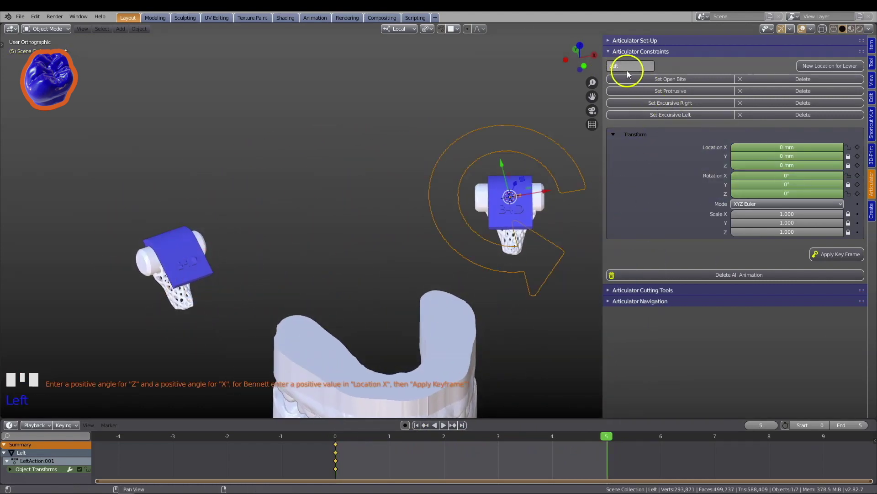
pyautogui.scroll(3)
pyautogui.moveTo(375, 267); pyautogui.dragTo(486, 458)
pyautogui.moveTo(486, 459); pyautogui.dragTo(400, 484)
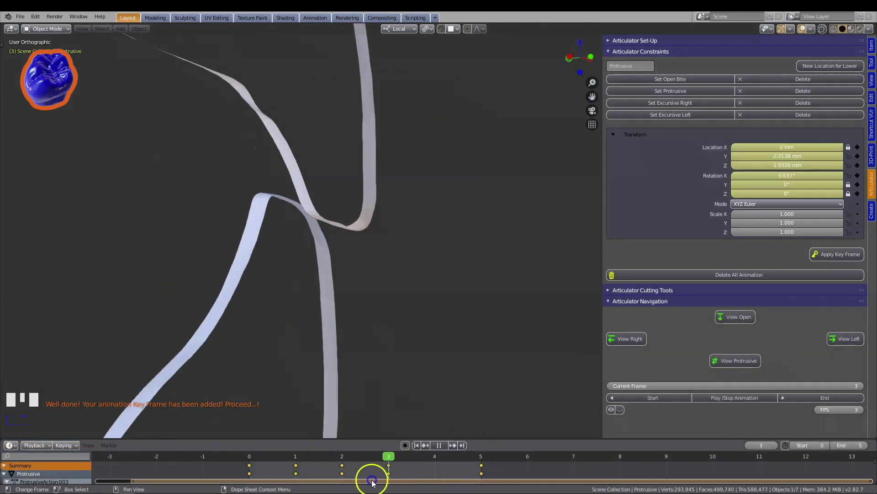
pyautogui.press('alt+b')
pyautogui.scroll(-3)
pyautogui.scroll(-3)
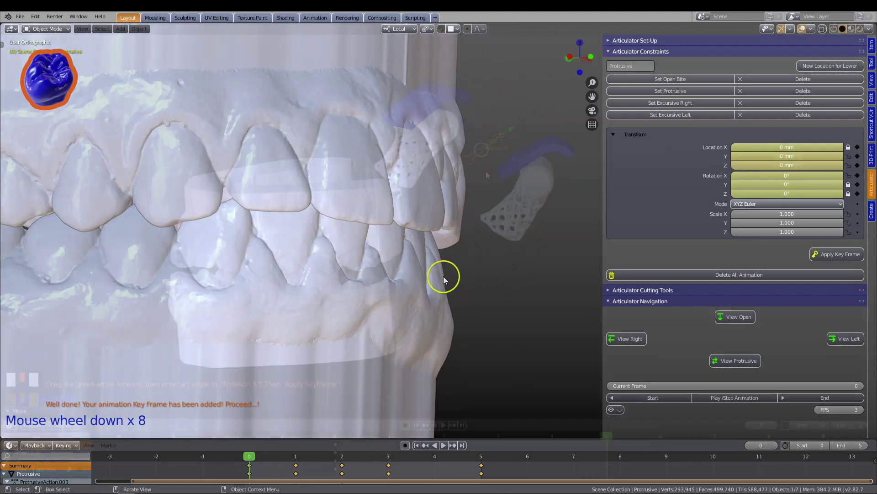
pyautogui.middleClick(437, 219)
pyautogui.scroll(3)
# Step: Refine the protrusive movement, re-key it, and play the animations back at FPS 3
pyautogui.click(460, 147)
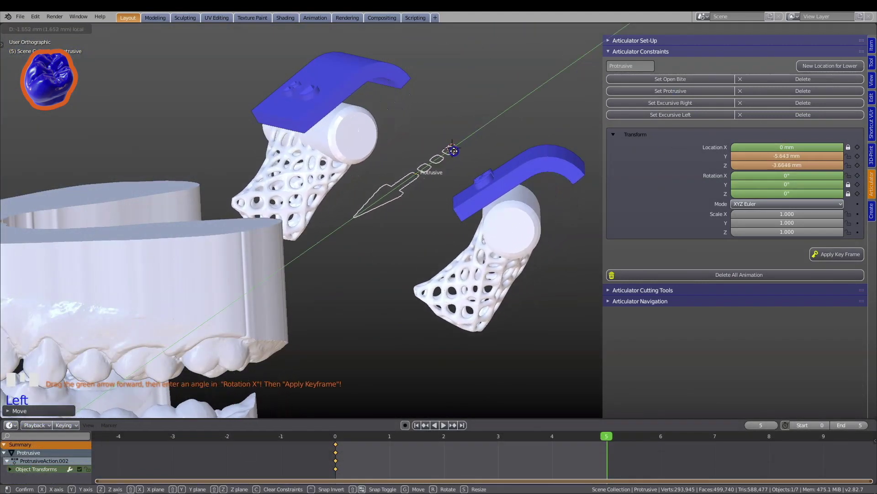
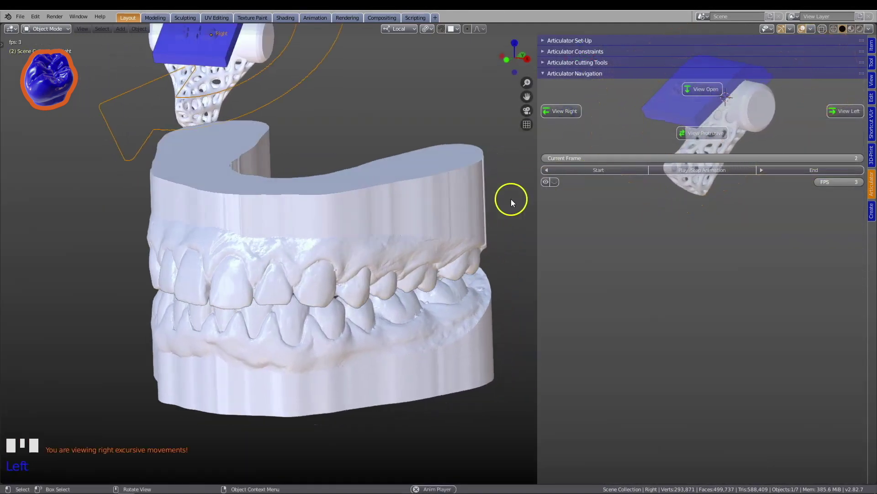
pyautogui.scroll(-3)
pyautogui.click(706, 134)
# Step: Mark the Object Being Cut and Object Making Cut in Articulator Cutting Tools
pyautogui.scroll(3)
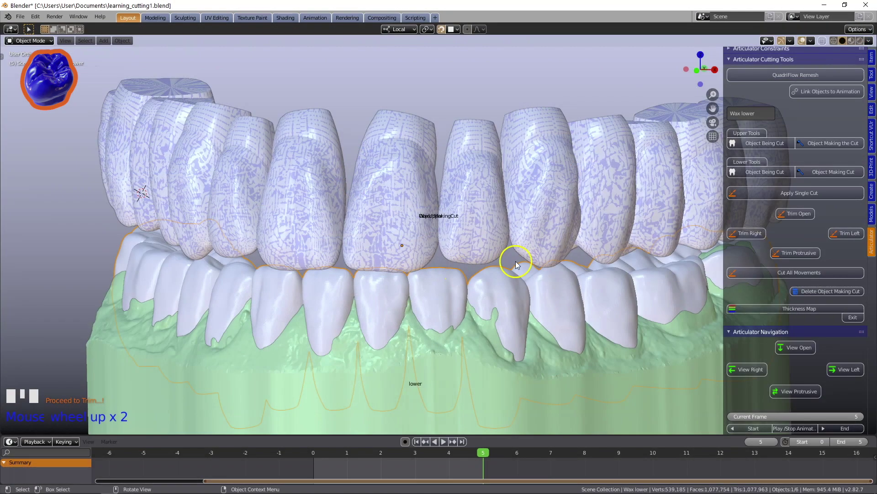
pyautogui.click(769, 176)
pyautogui.scroll(-3)
pyautogui.moveTo(527, 332); pyautogui.dragTo(544, 340)
pyautogui.scroll(3)
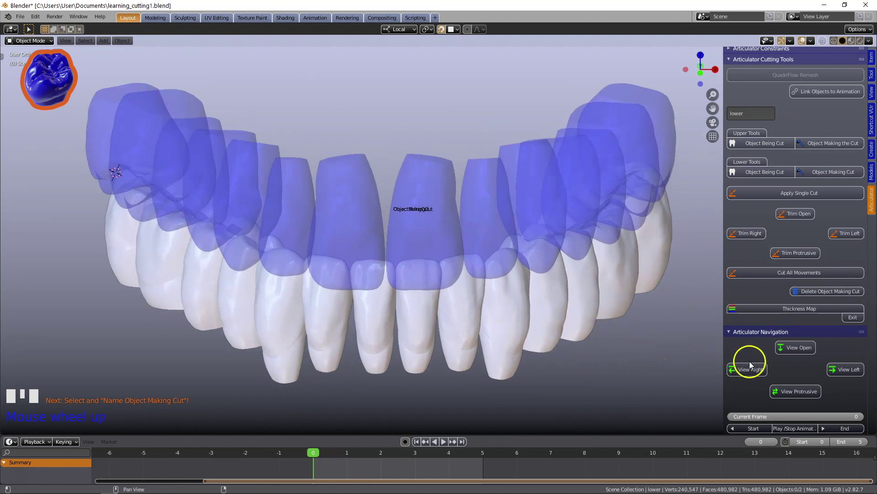
# Step: View Right to inspect the right excursive position at frame 5 where the upper teeth overlap the wax model
pyautogui.click(756, 373)
pyautogui.middleClick(575, 363)
pyautogui.scroll(-3)
pyautogui.moveTo(485, 457); pyautogui.dragTo(755, 371)
pyautogui.moveTo(516, 384); pyautogui.dragTo(569, 369)
pyautogui.scroll(3)
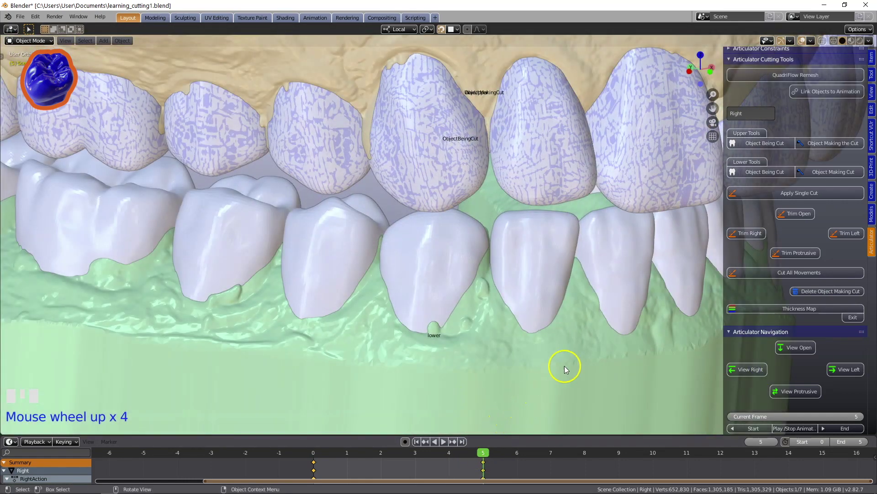
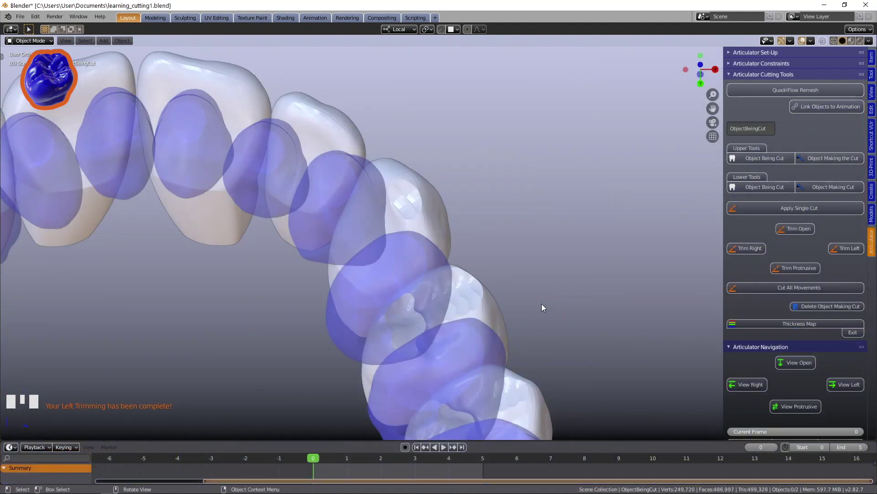
# Step: Orbit the overlapping models to check interference before cutting all movements
pyautogui.moveTo(403, 374); pyautogui.dragTo(469, 394)
pyautogui.scroll(3)
pyautogui.moveTo(456, 379); pyautogui.dragTo(463, 300)
pyautogui.scroll(3)
pyautogui.moveTo(495, 326); pyautogui.dragTo(374, 282)
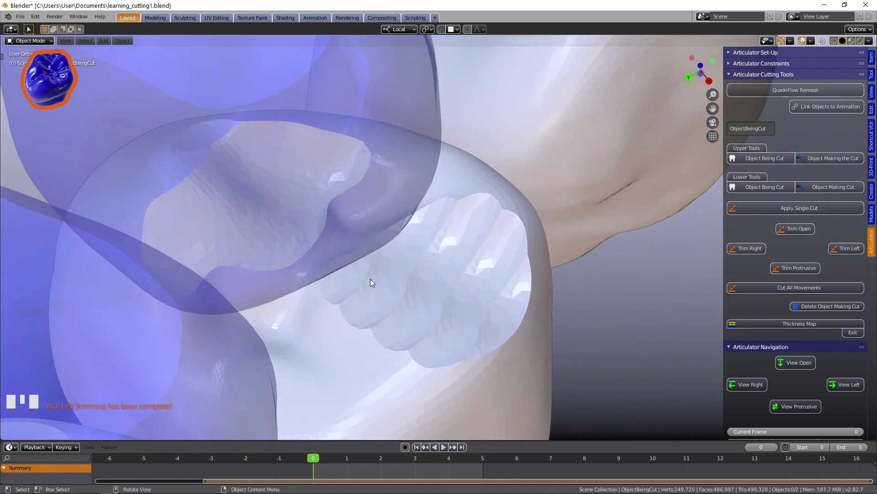